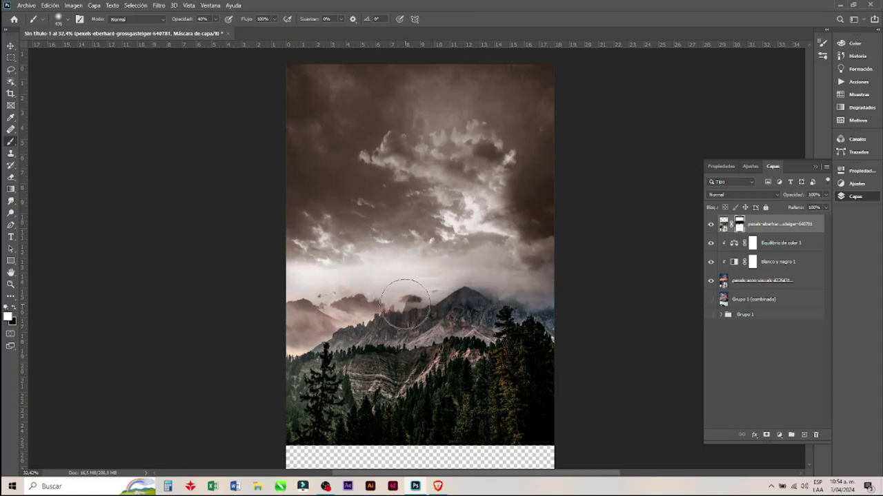
# Bring up the layer context menu on the sky layer to manage its mask and adjustments.
pyautogui.rightClick(737, 262)
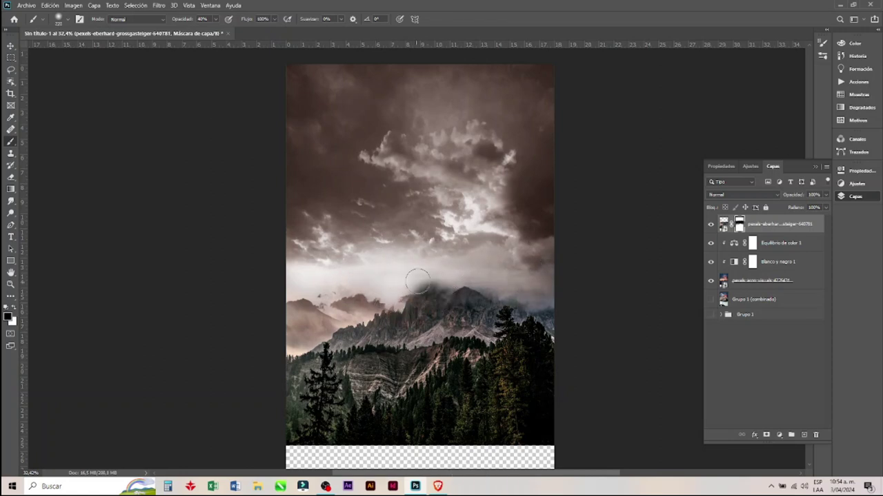
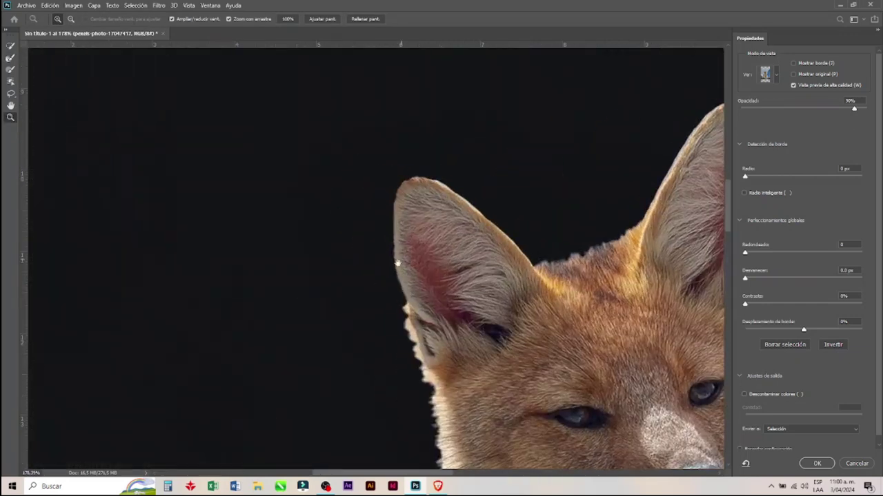
# Bring up the context menu on the fox selection to start refining its fur edges.
pyautogui.rightClick(748, 176)
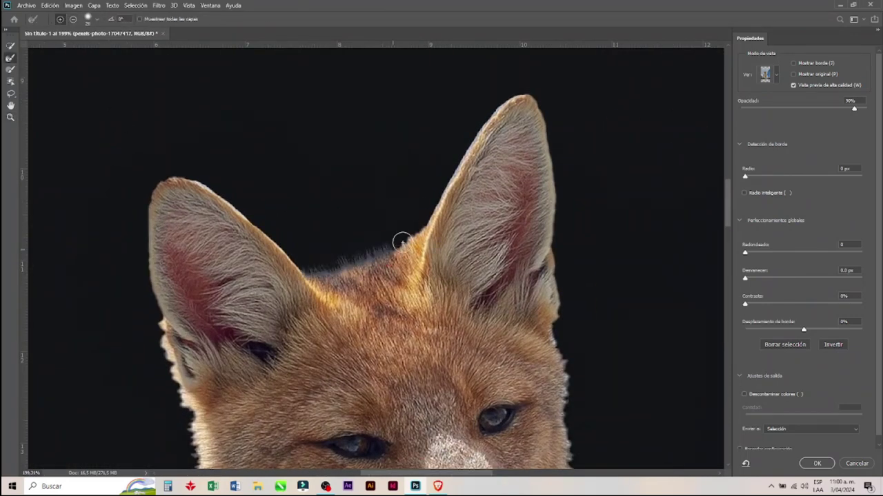
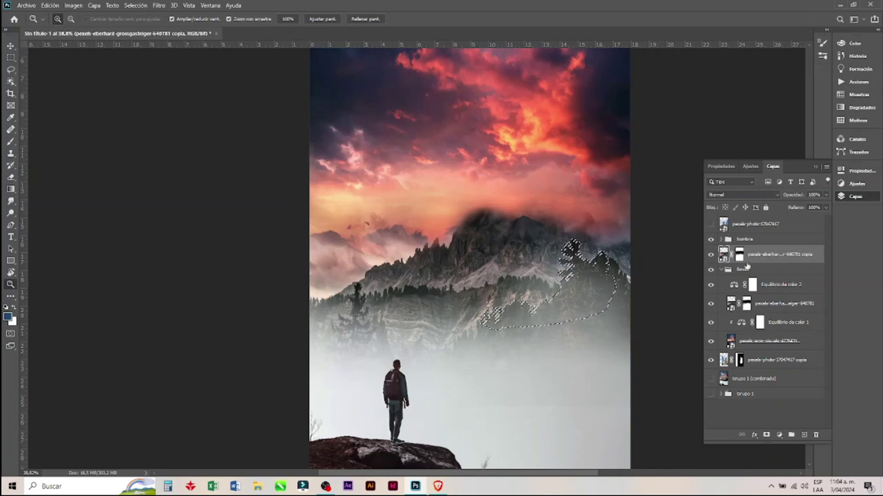
# Bring up the layer context menu on the mountain layer to duplicate it for the tree mask.
pyautogui.rightClick(744, 258)
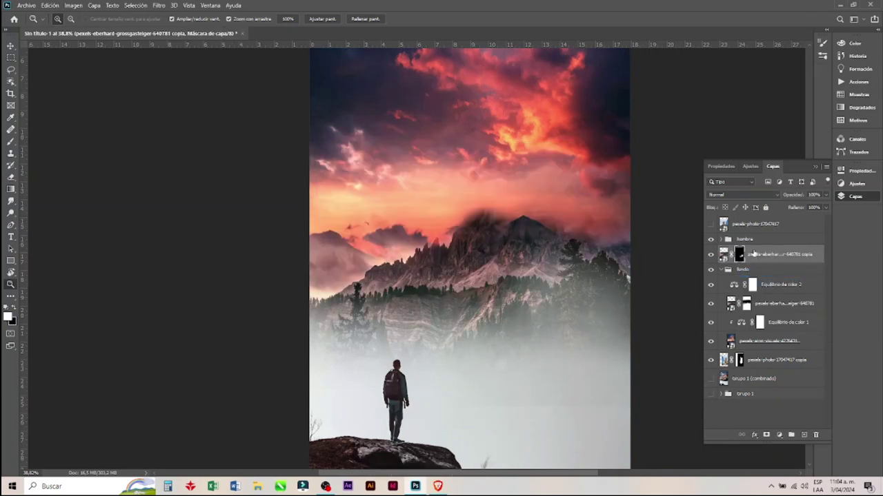